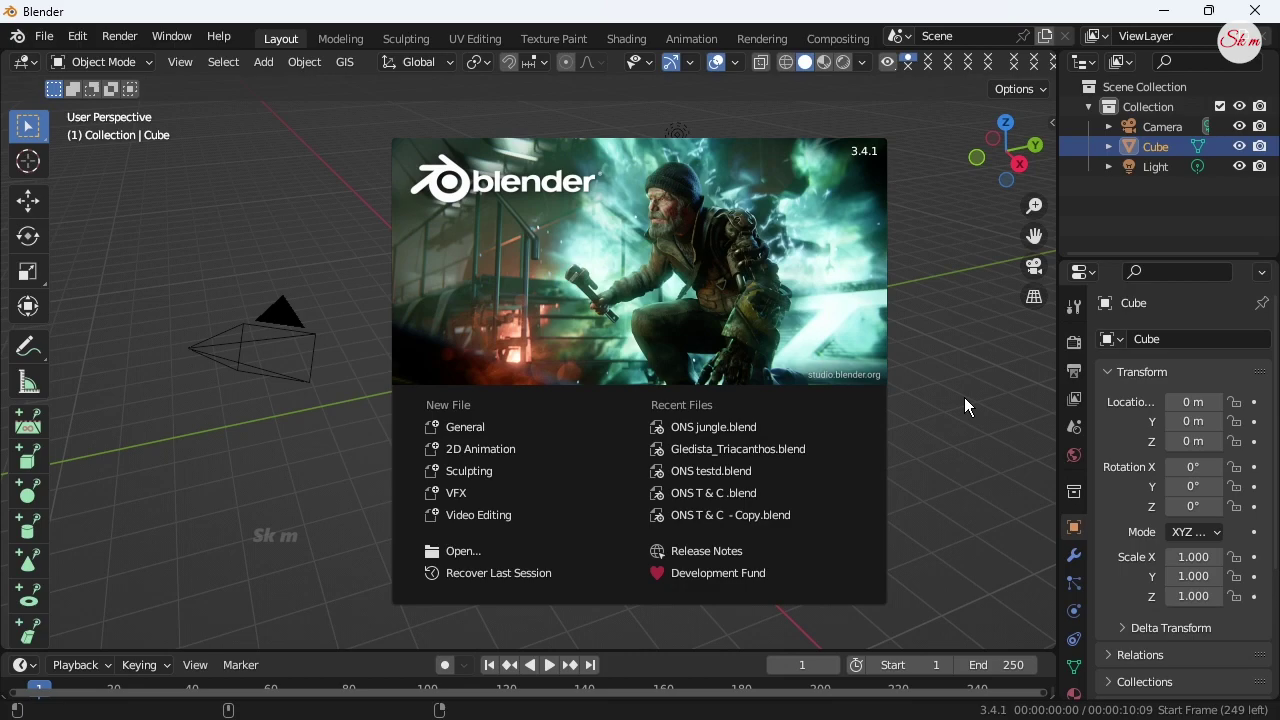
# Dismiss the Blender splash screen to reach the default cube scene.
pyautogui.click(970, 408)
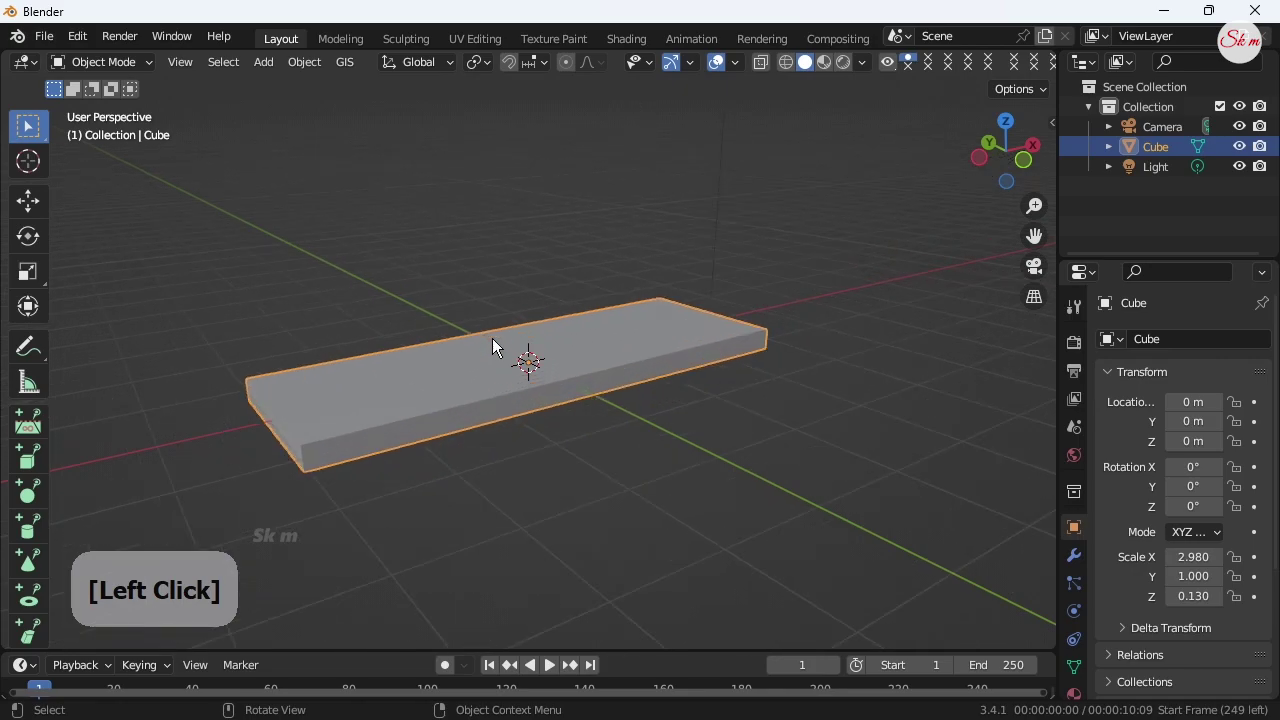
# Show the slab as wireframe and enter Edit Mode in edge select for picking its vertical edges.
pyautogui.click(792, 73)
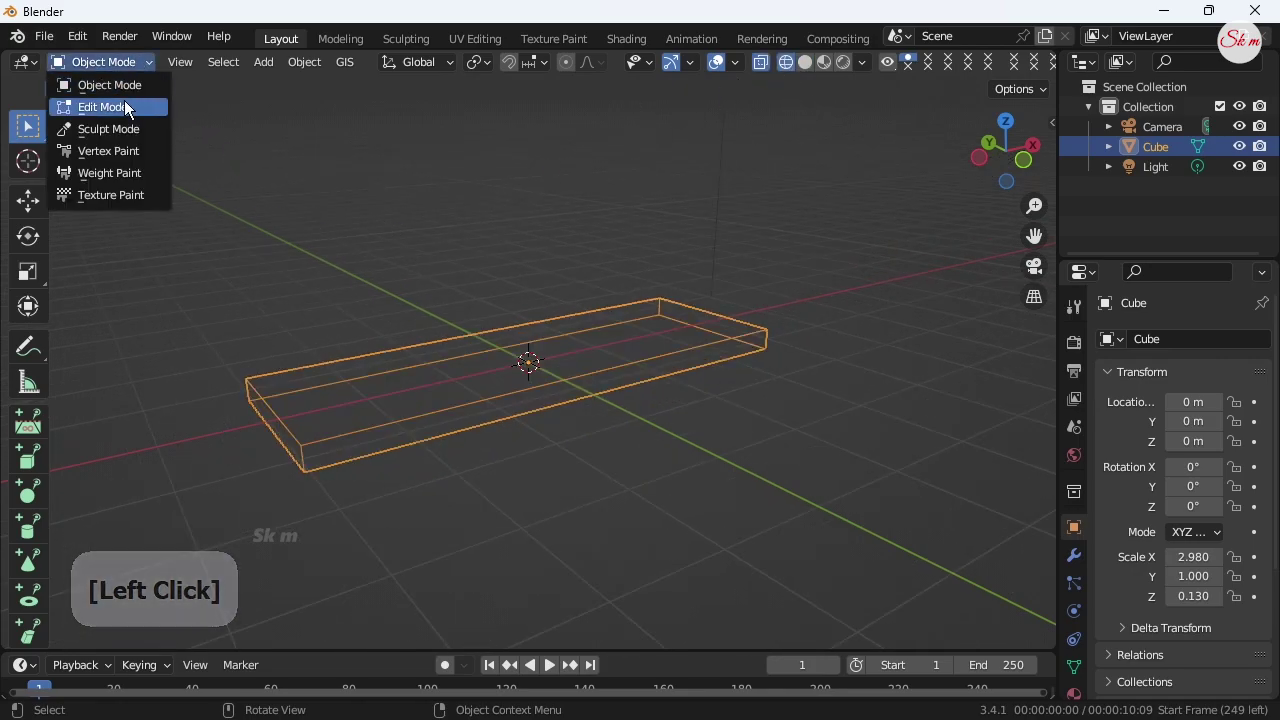
pyautogui.click(127, 111)
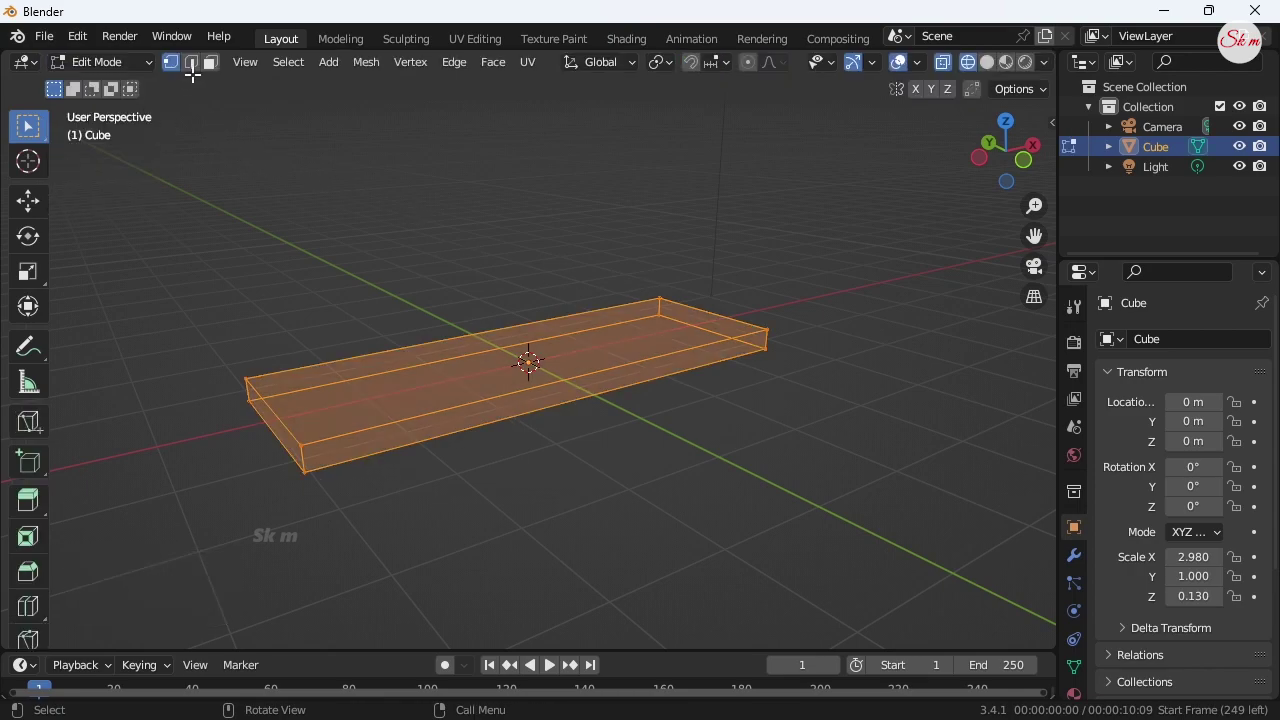
pyautogui.click(195, 74)
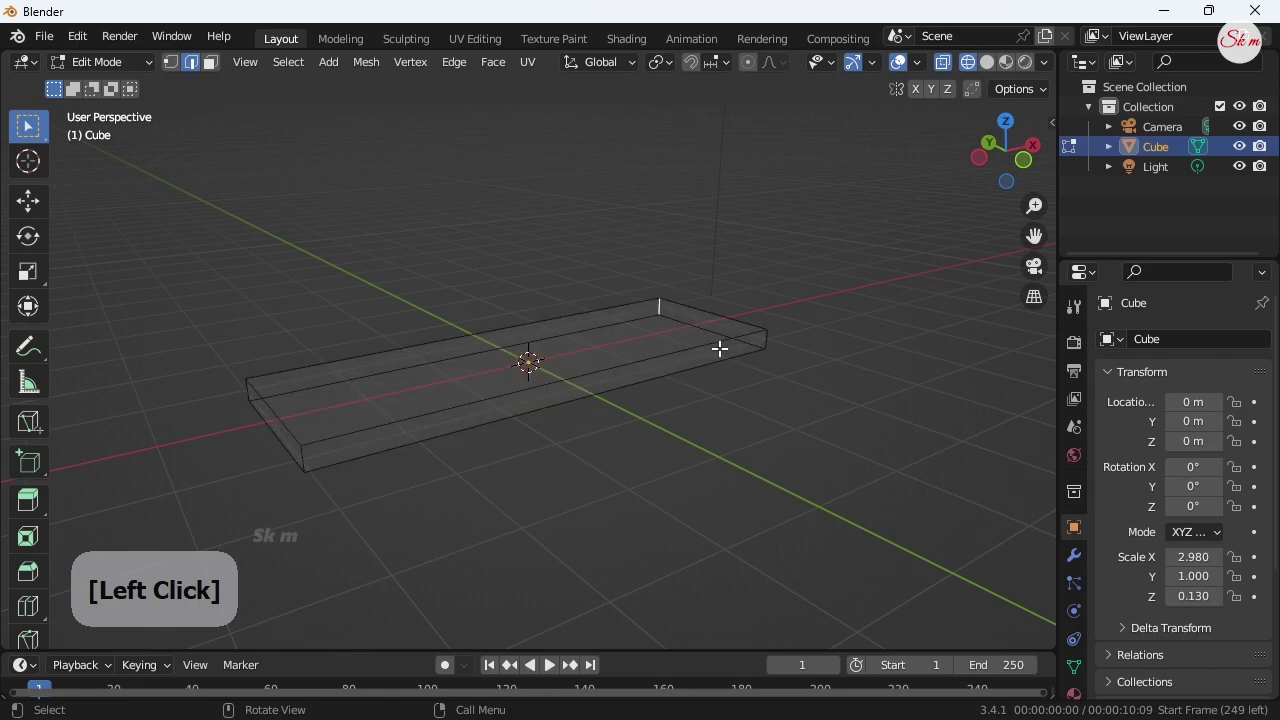
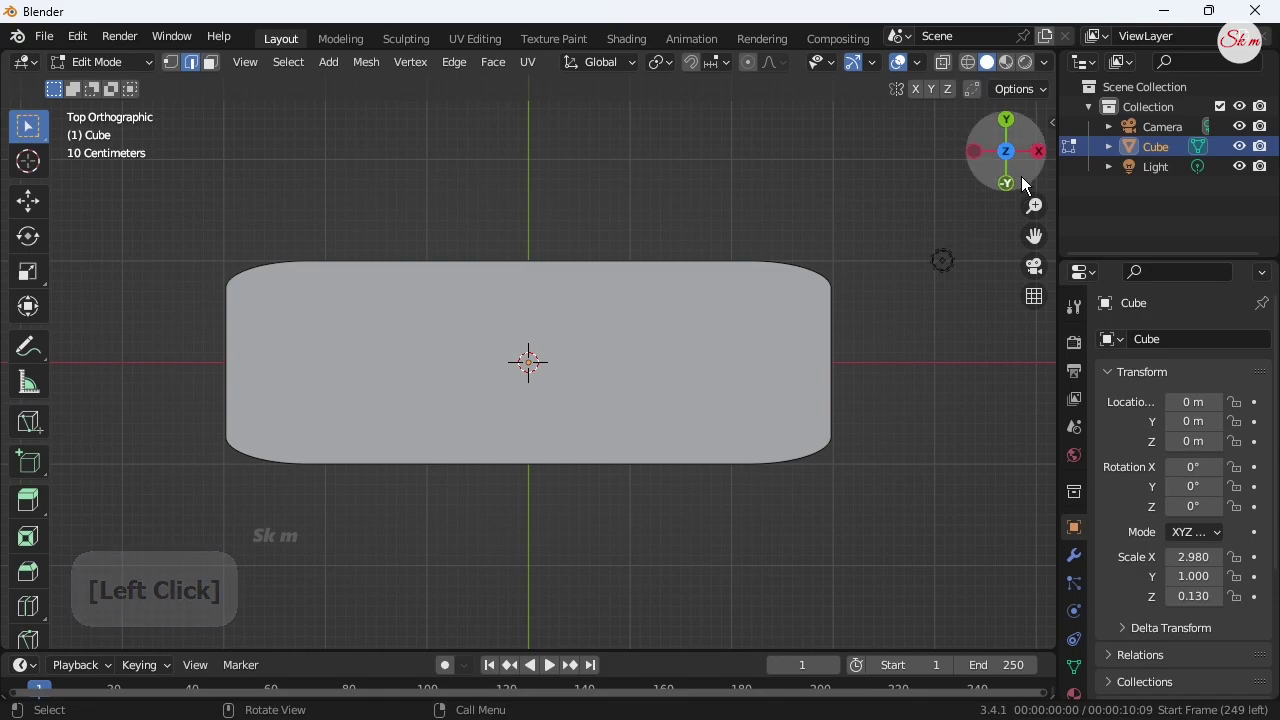
# Return to Object Mode and ready the Move tool to shift the slab to Y 4.57.
pyautogui.click(105, 72)
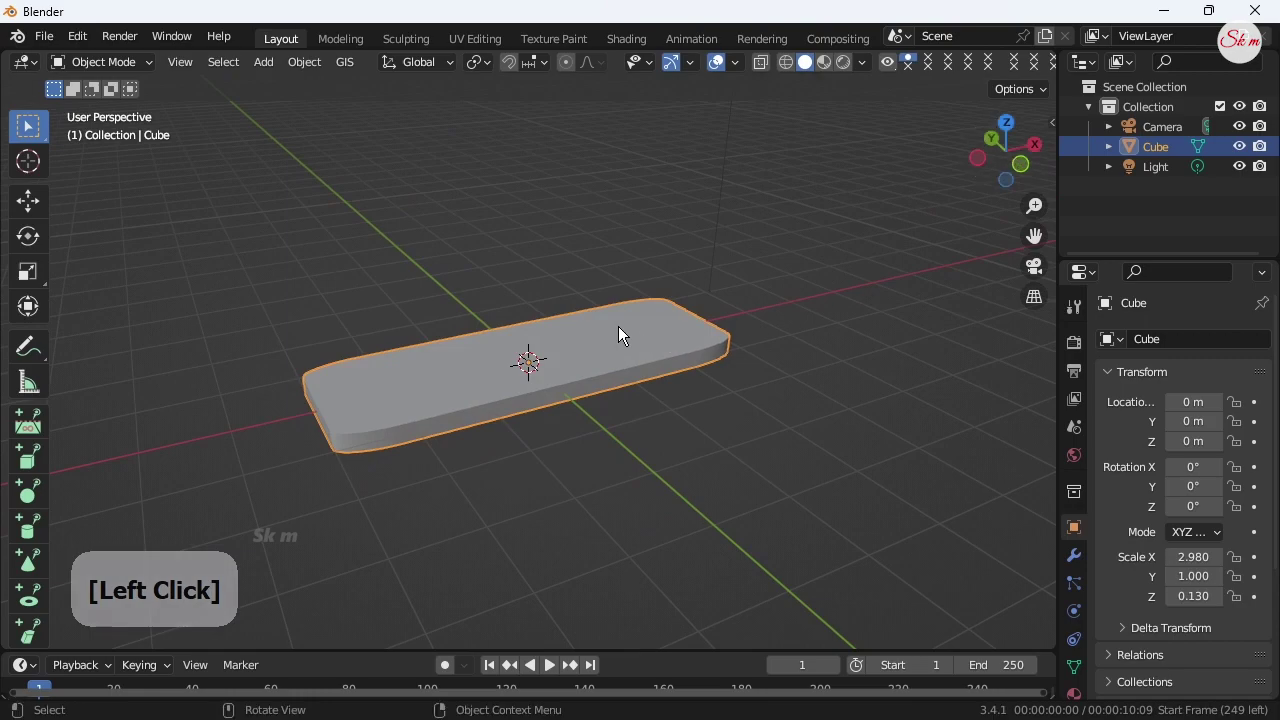
pyautogui.click(32, 212)
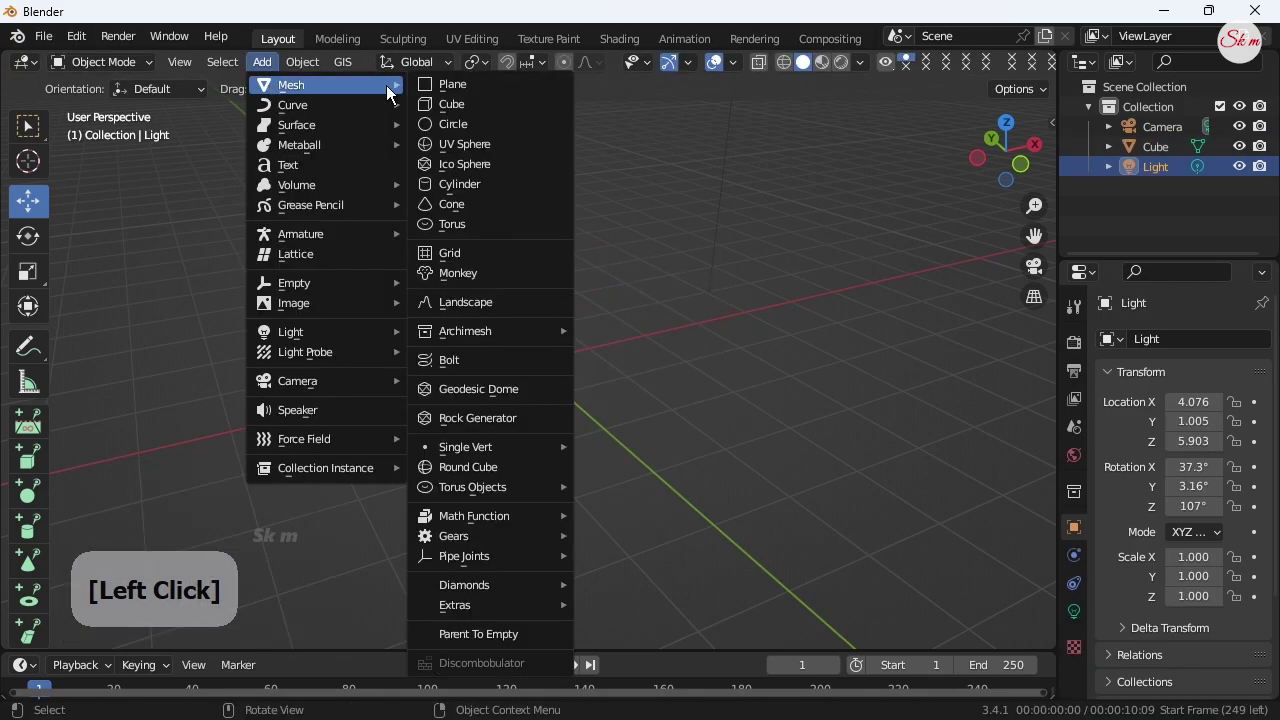
# Add a new cube at the origin, enter Edit Mode and enable X-ray to select its top vertices.
pyautogui.click(448, 110)
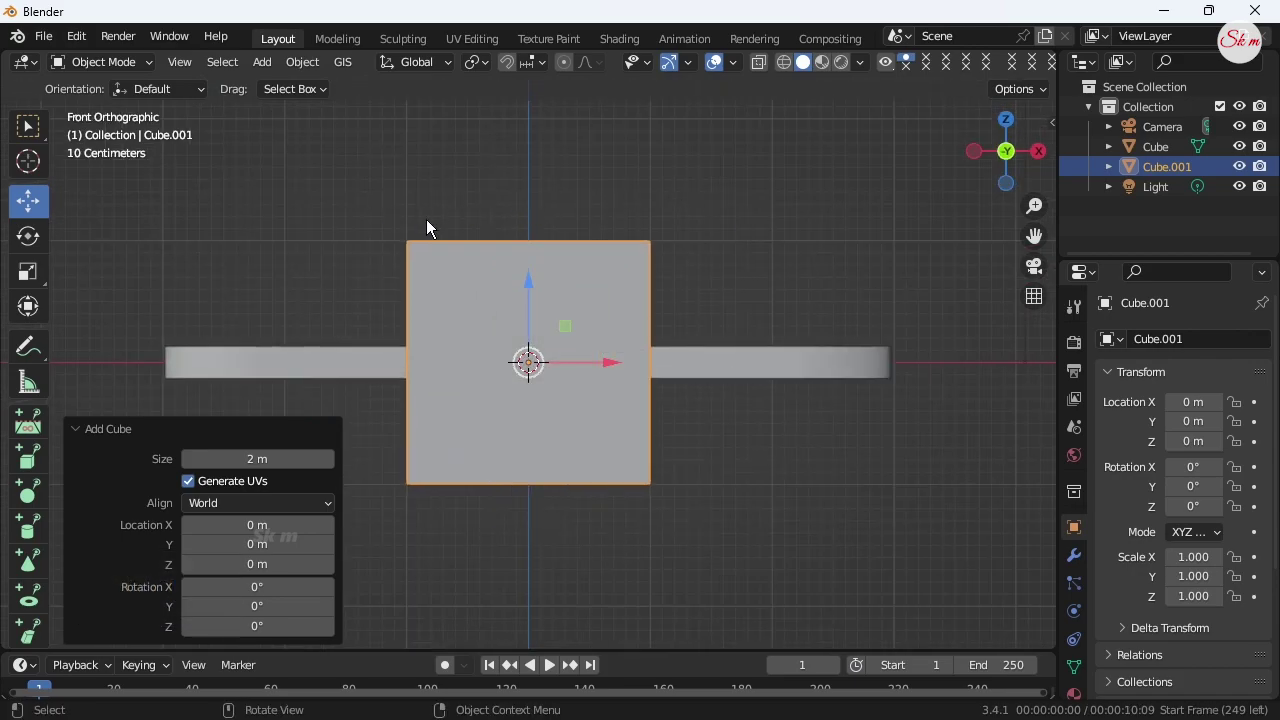
pyautogui.click(118, 68)
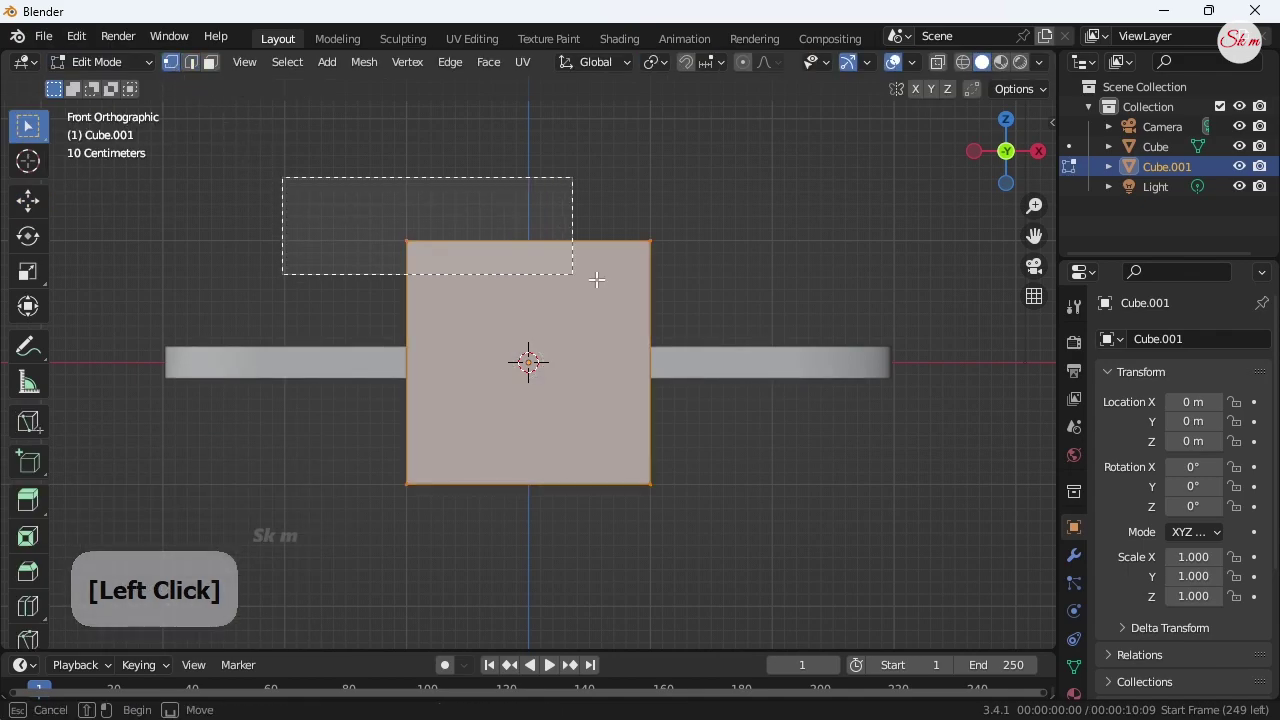
pyautogui.click(939, 75)
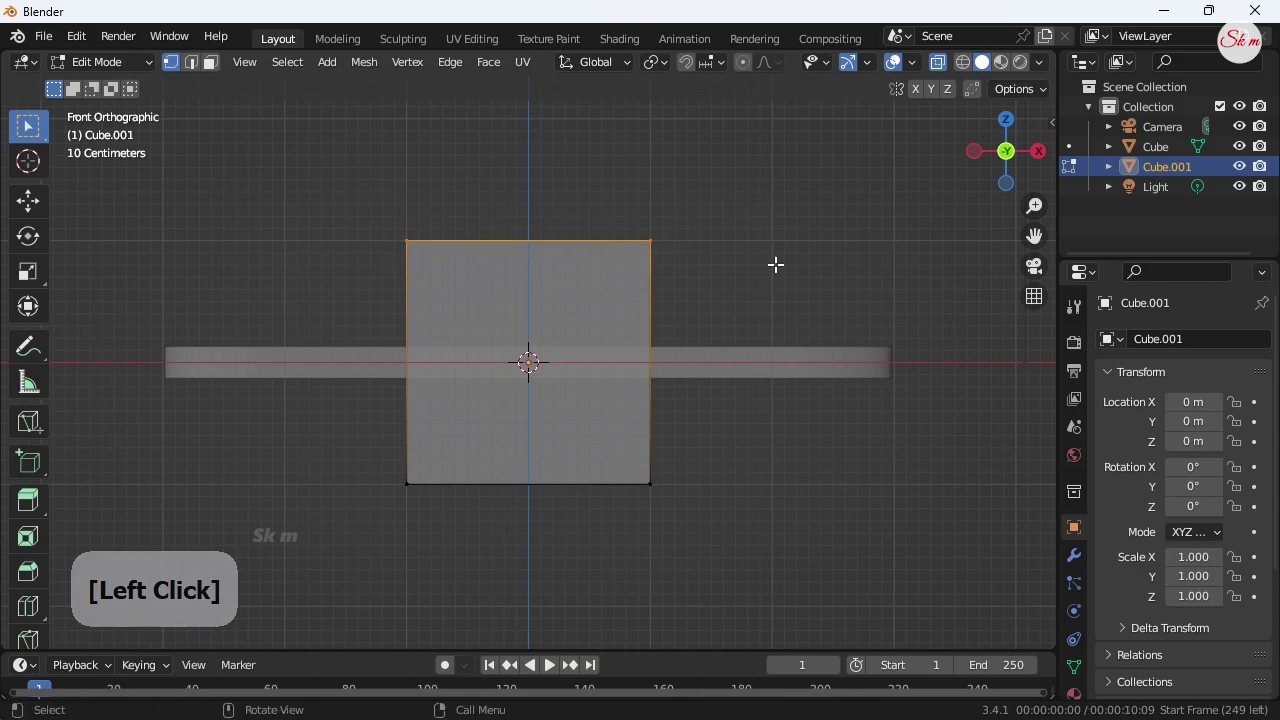
pyautogui.click(966, 71)
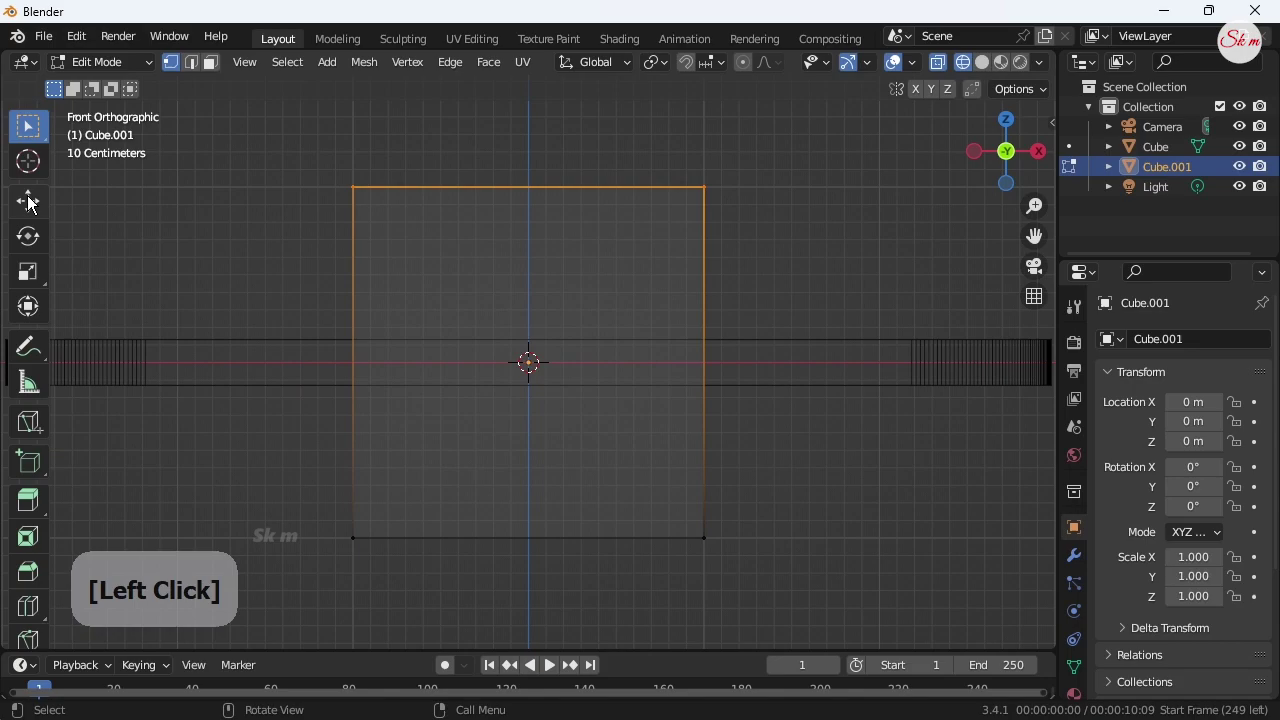
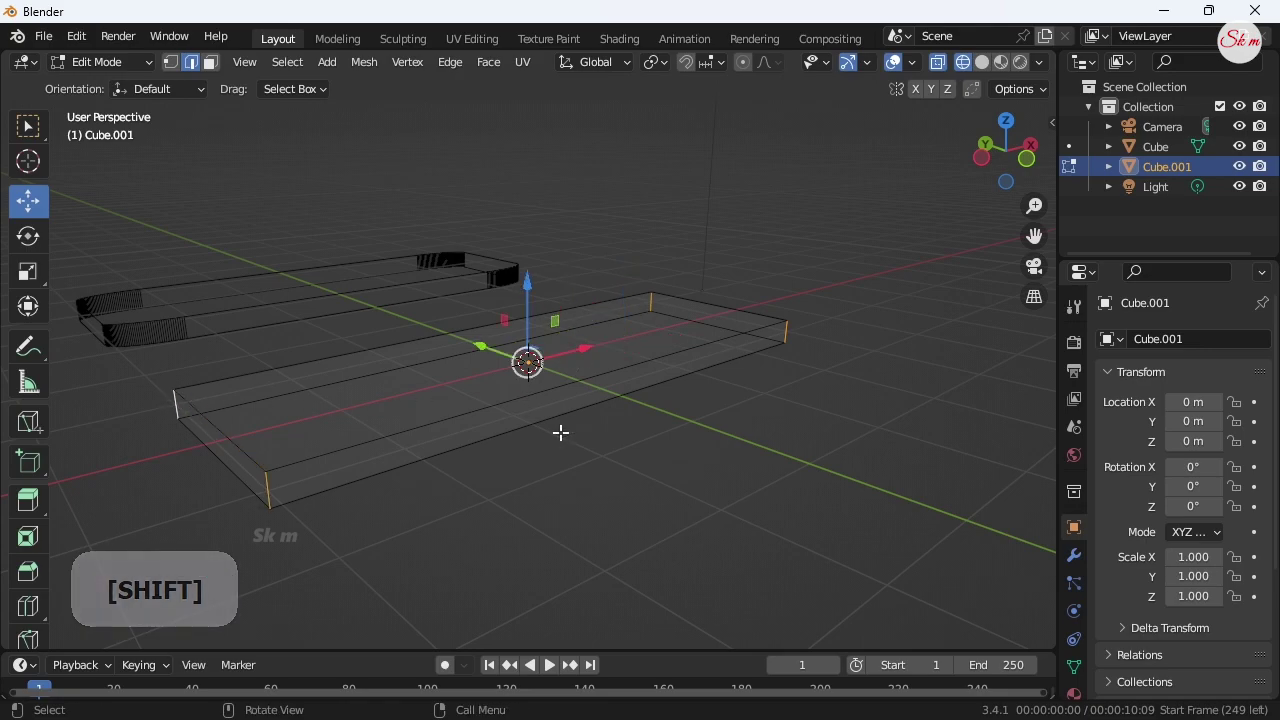
# Bevel the second slab's vertical edges with width 0.472 m and 51 segments, checking the corners.
pyautogui.press('ctrl+b')
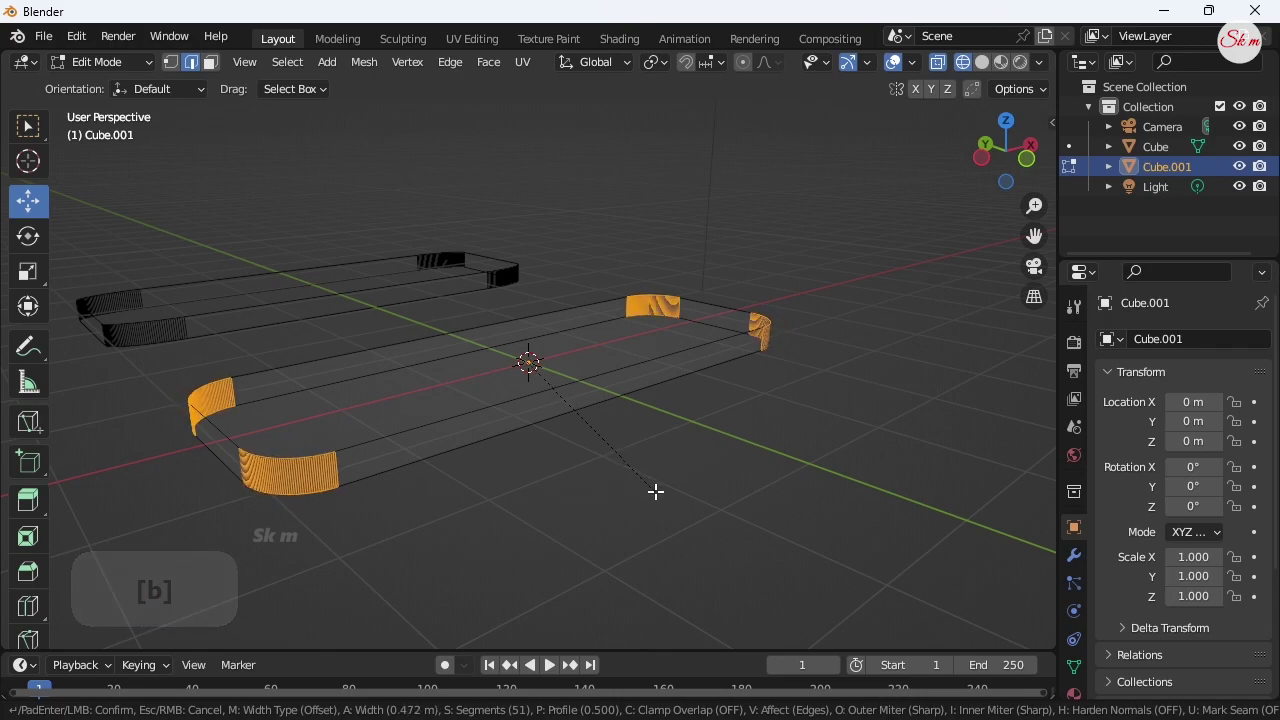
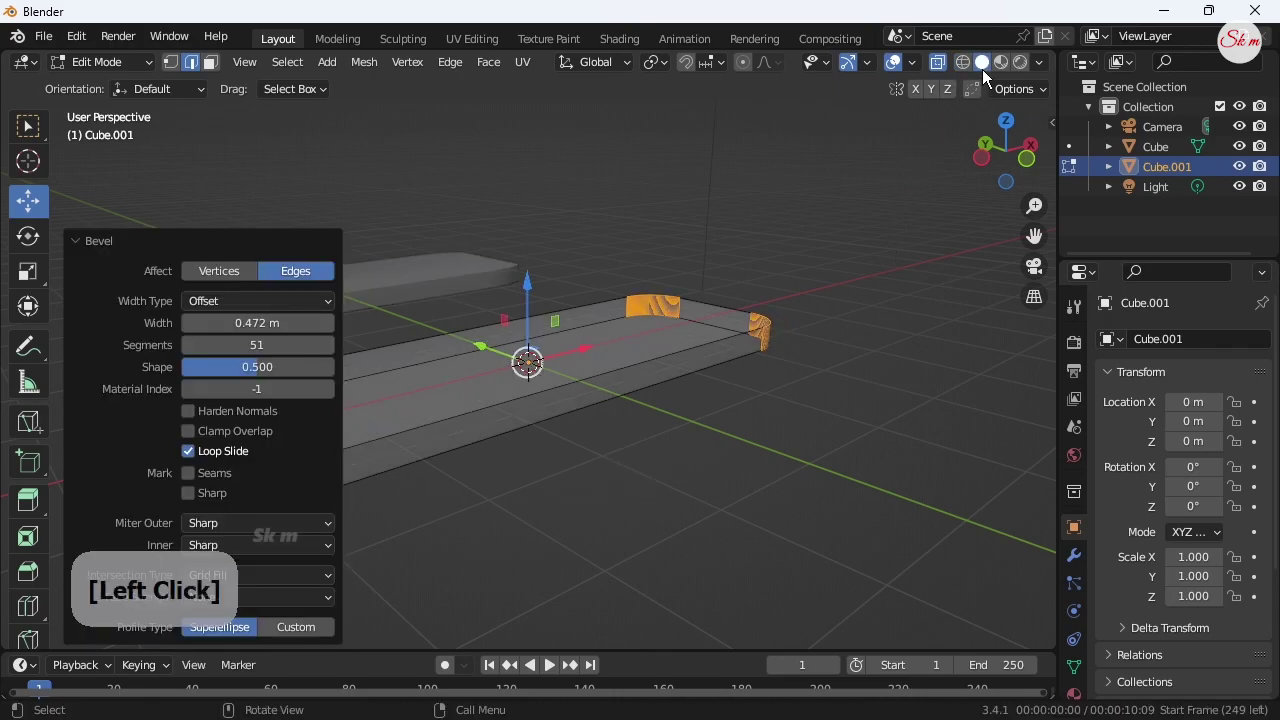
pyautogui.click(938, 72)
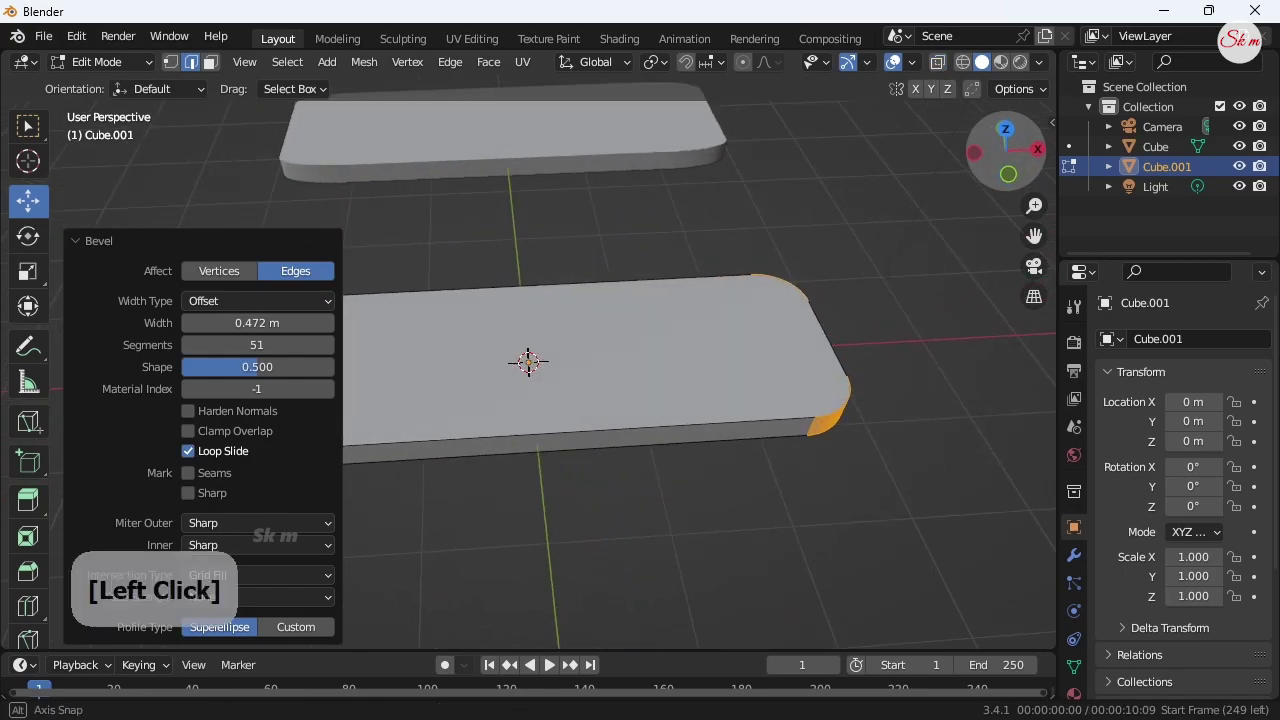
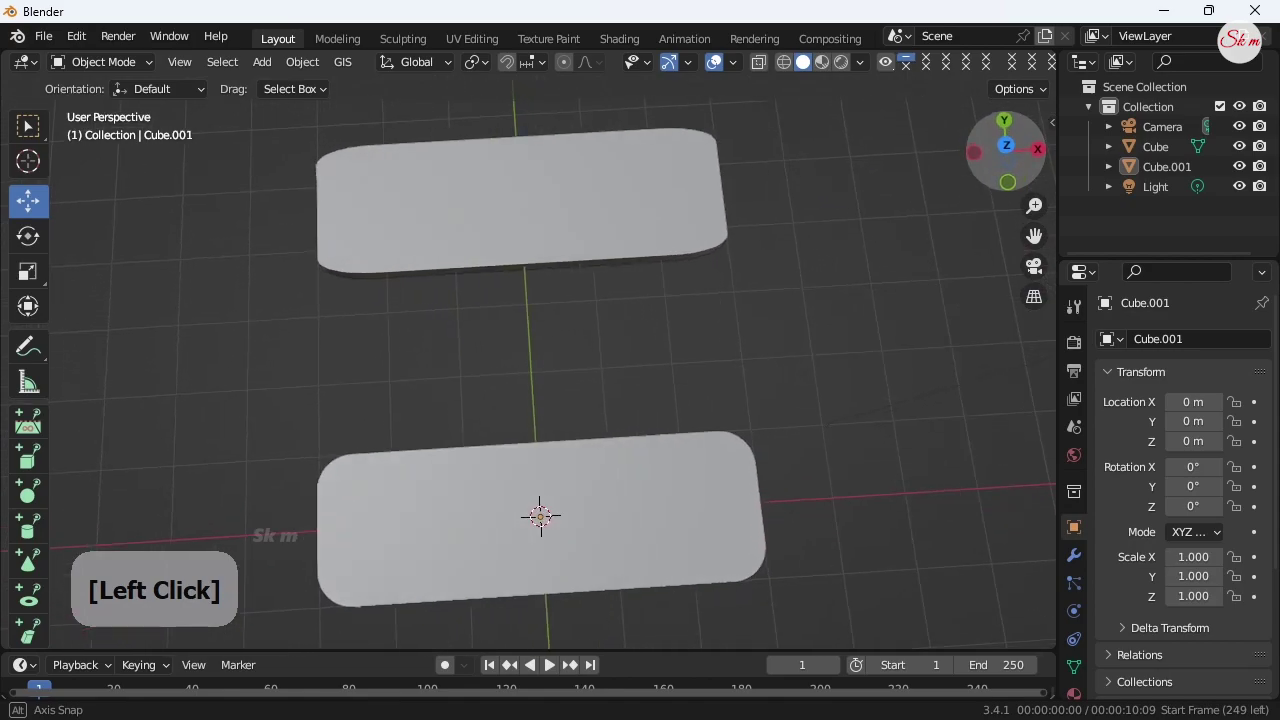
# Switch to Top Orthographic view to see both rounded slabs from directly above.
pyautogui.click(1020, 151)
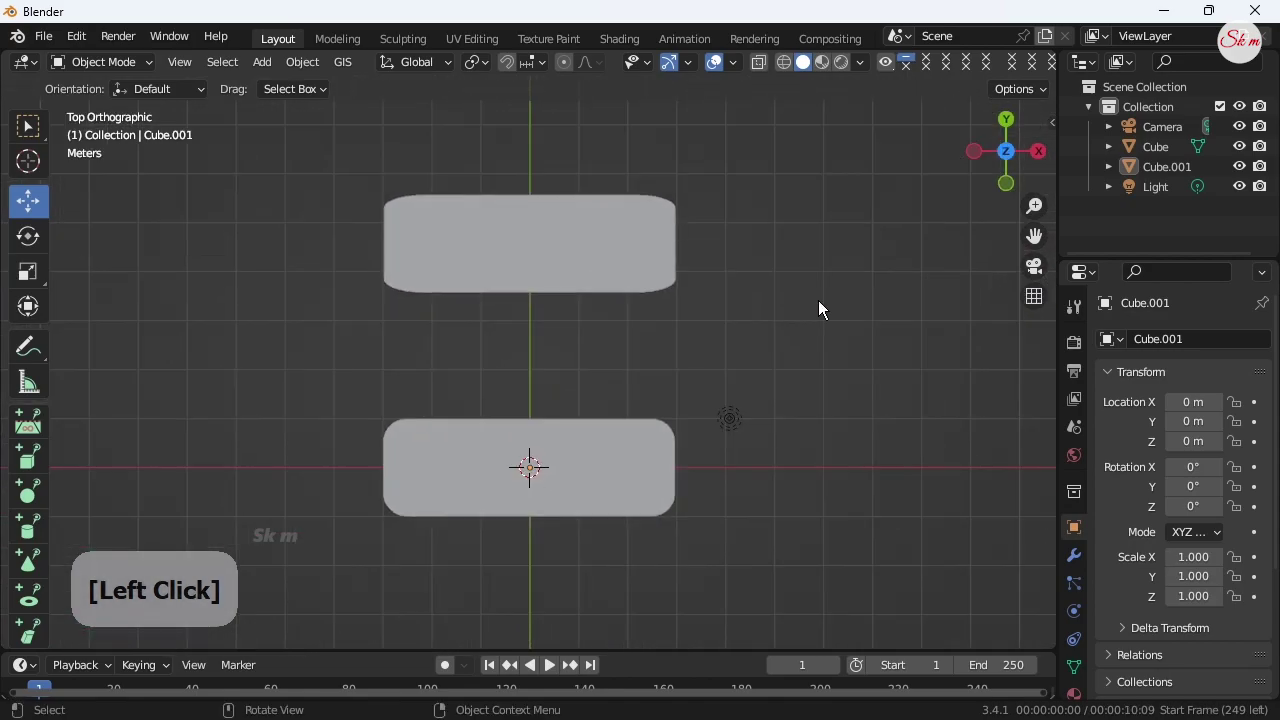